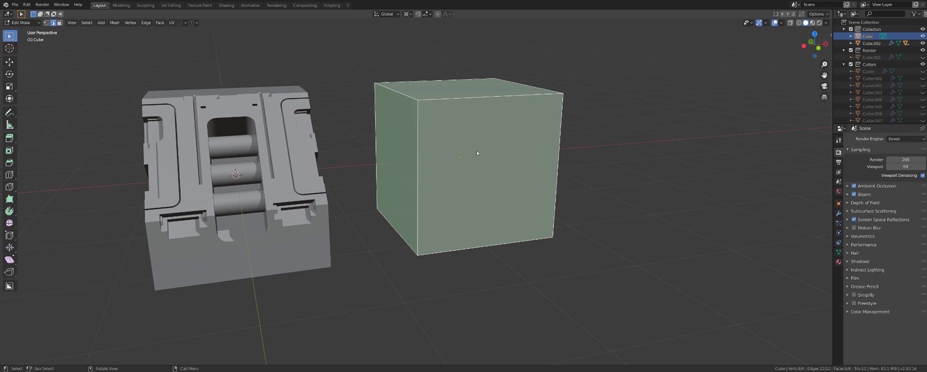
Step: Start a loop cut (Ctrl+R) on the plain cube and cancel it, leaving the cube uncut
key(ctrl+r)
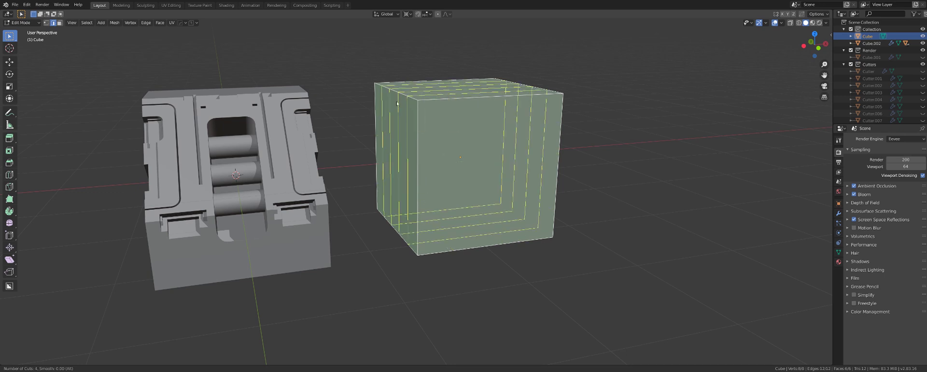
middle_click(482, 122)
middle_click(456, 114)
middle_click(421, 125)
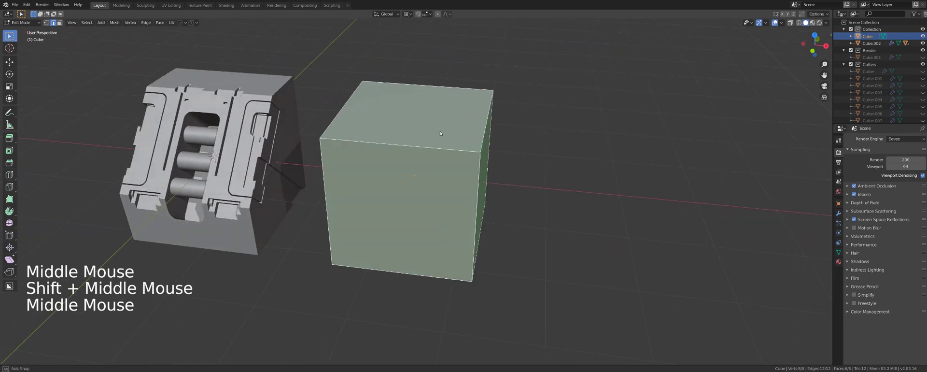
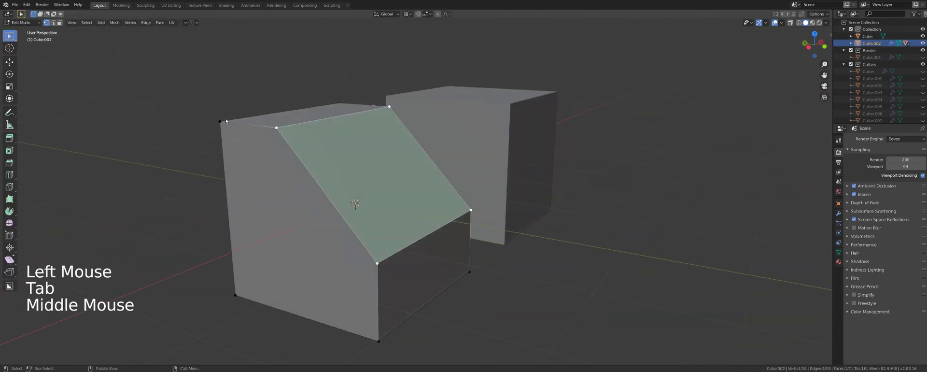
Step: Loop cut across the panel block's slanted face, then return to the finished block in object mode
middle_click(402, 183)
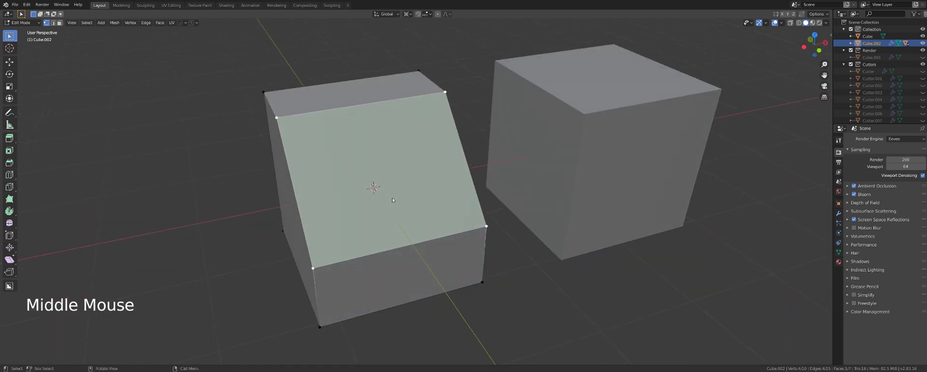
key(ctrl+r)
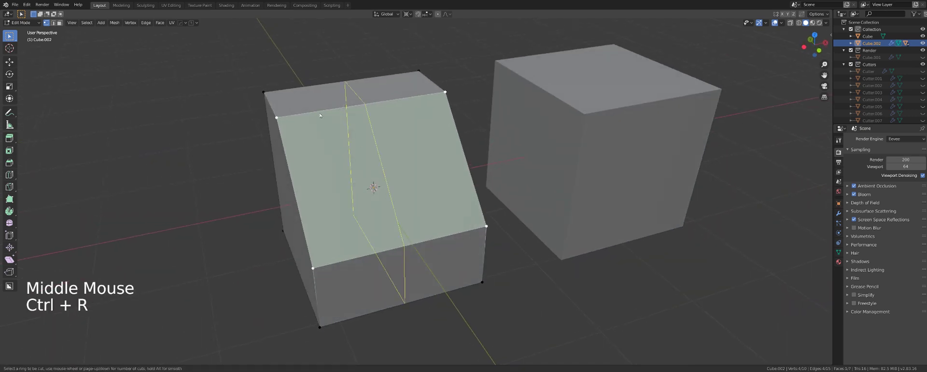
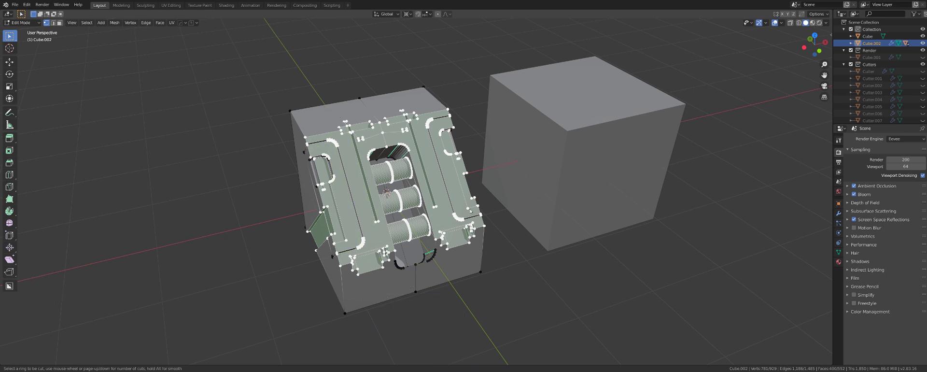
key(Tab)
middle_click(449, 170)
scroll(up, 3)
middle_click(435, 168)
Step: Run HardOps Mesh Tools > Dice on the panel block and enter its mesh for editing
key(q)
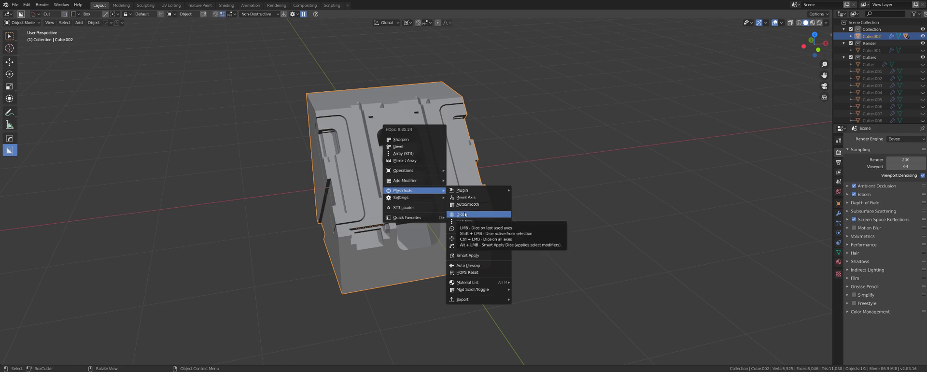
key(Tab)
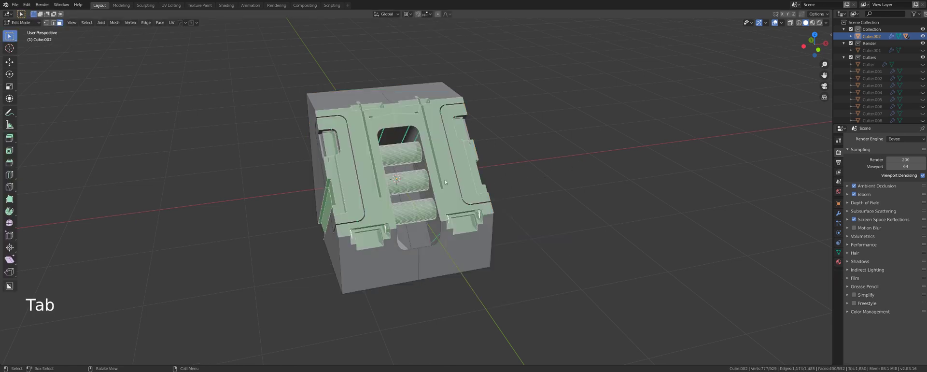
middle_click(436, 175)
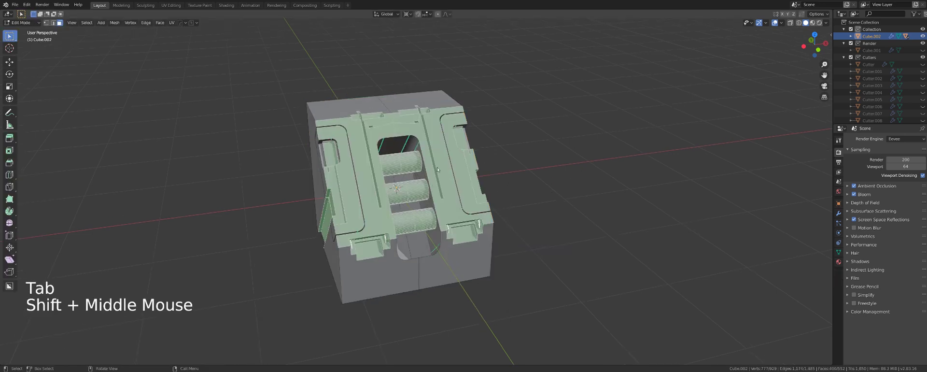
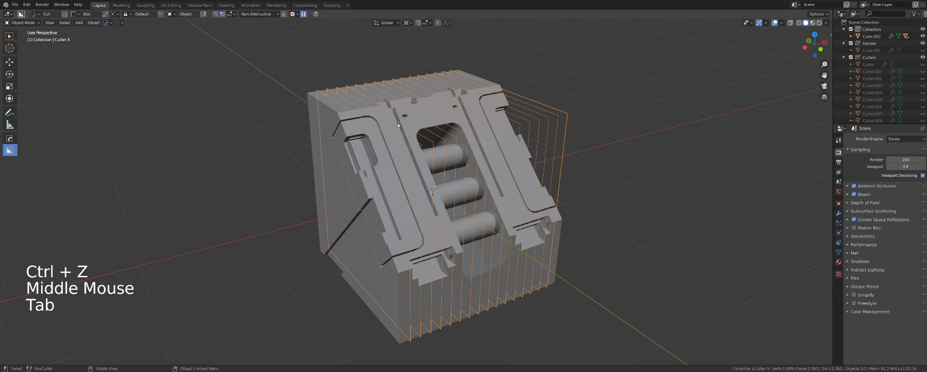
Step: Edit the Cutter X dice cutter and rotate its slanted face with R
key(ctrl+`)
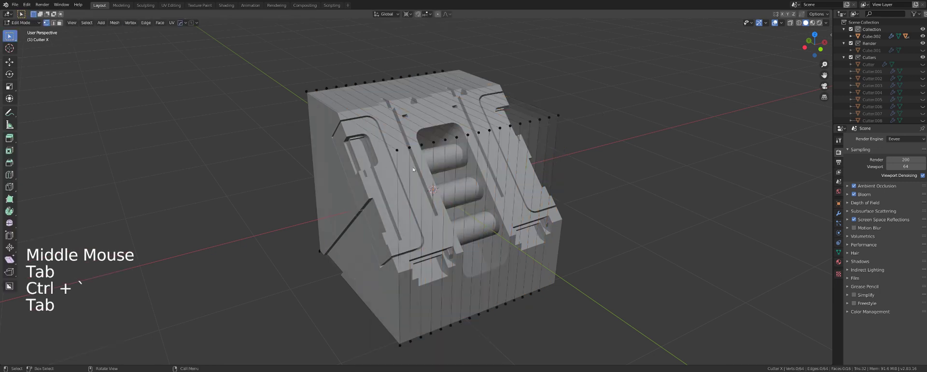
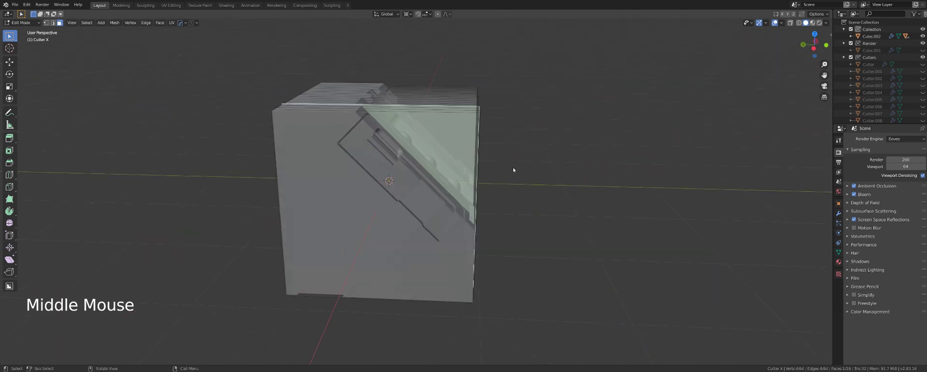
middle_click(497, 209)
middle_click(492, 199)
key(r)
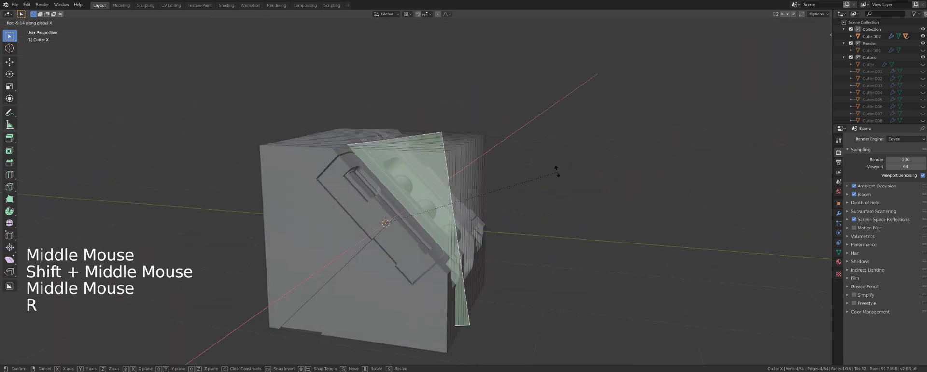
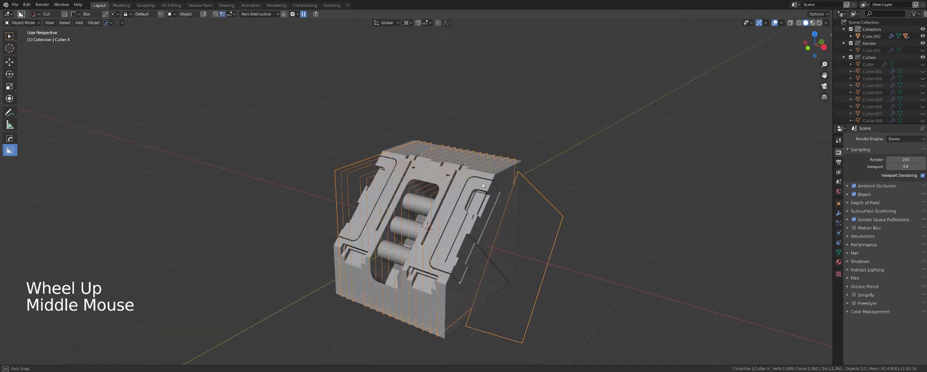
scroll(up, 3)
middle_click(459, 175)
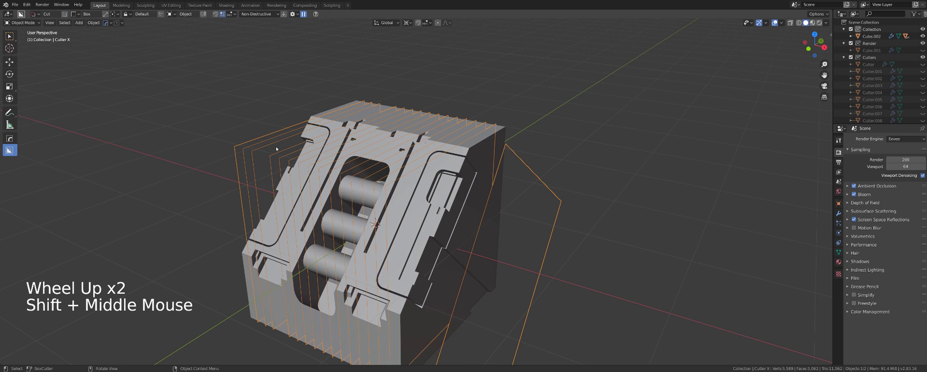
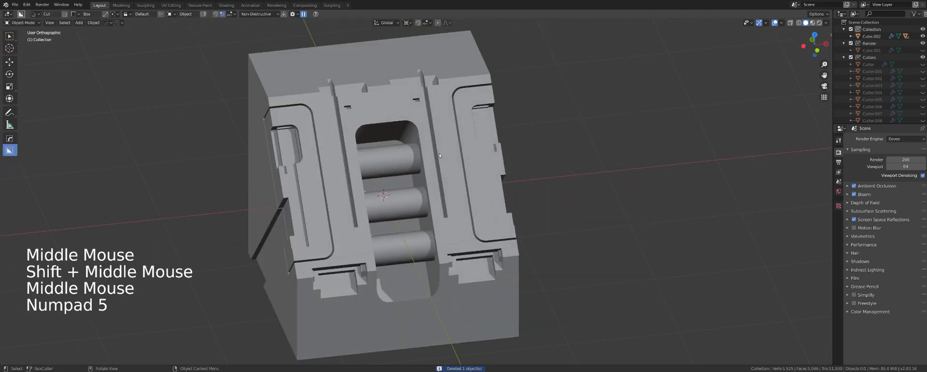
Step: Select Cube.002 and bring up the HardOps menu to dice it into 16 slices along Y
key(q)
click(502, 159)
key(q)
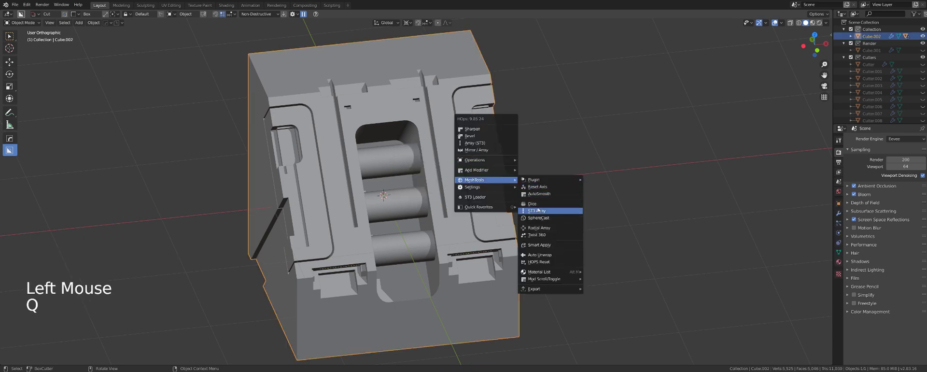
middle_click(444, 150)
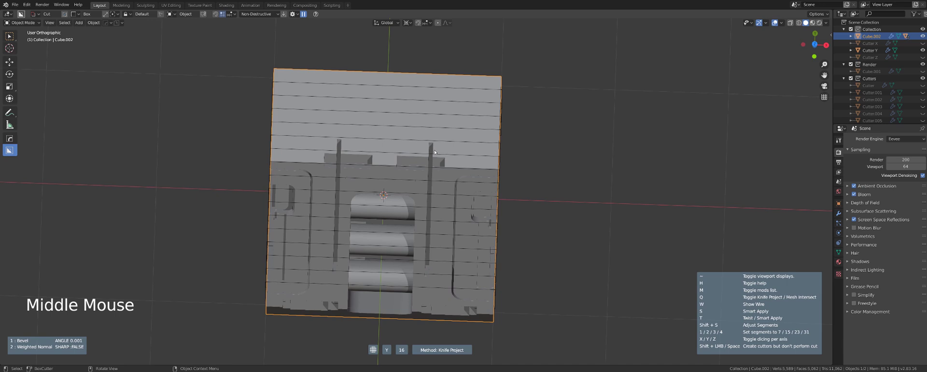
middle_click(457, 200)
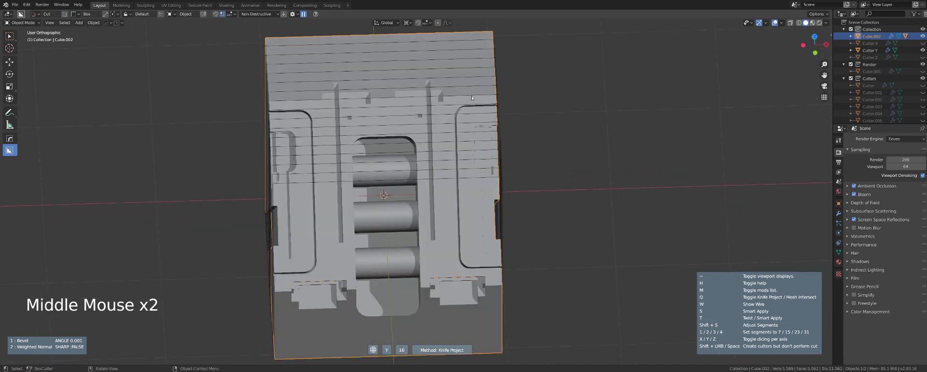
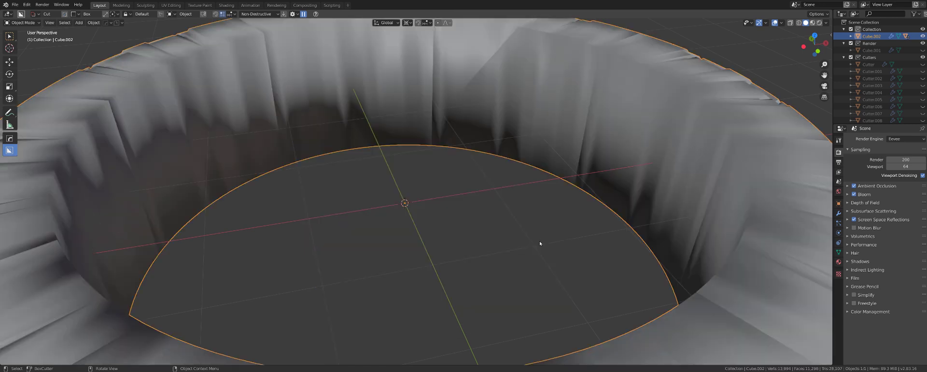
scroll(down, 3)
middle_click(502, 221)
key(q)
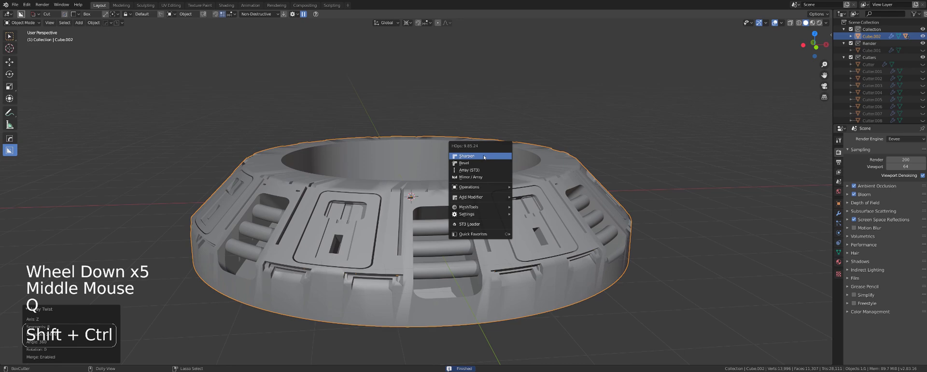
scroll(up, 3)
middle_click(408, 190)
middle_click(418, 199)
key(q)
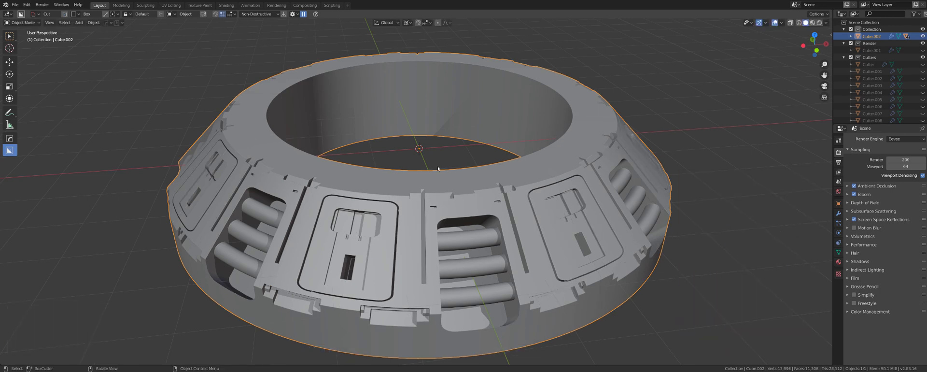
middle_click(440, 167)
scroll(up, 3)
key(q)
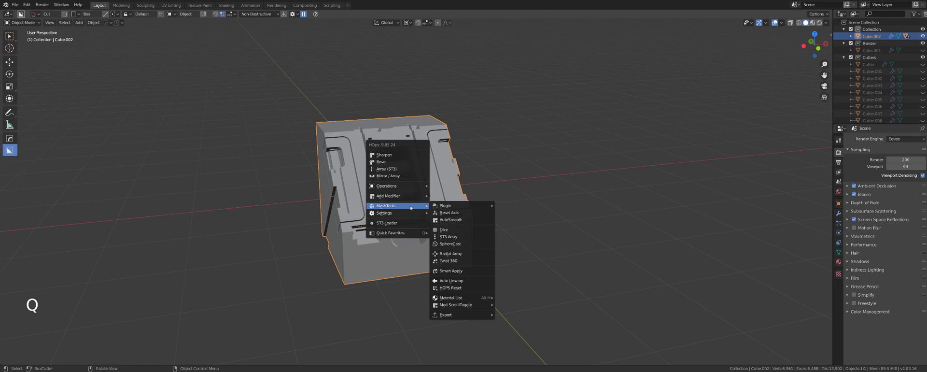
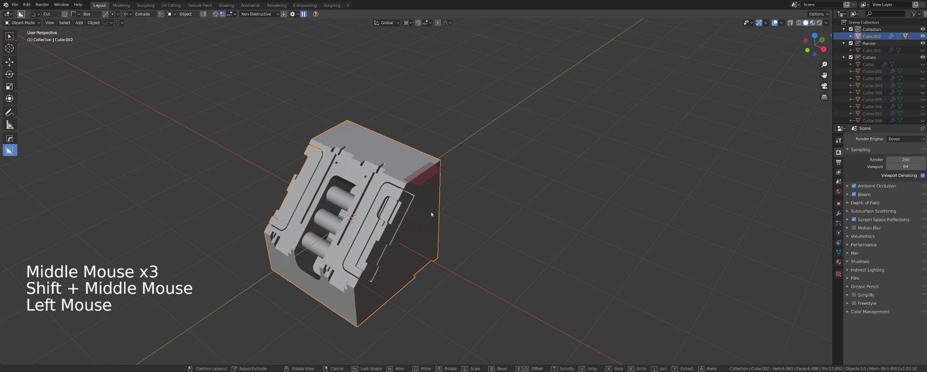
key(Tab)
key(Tab)
key(ctrl+`)
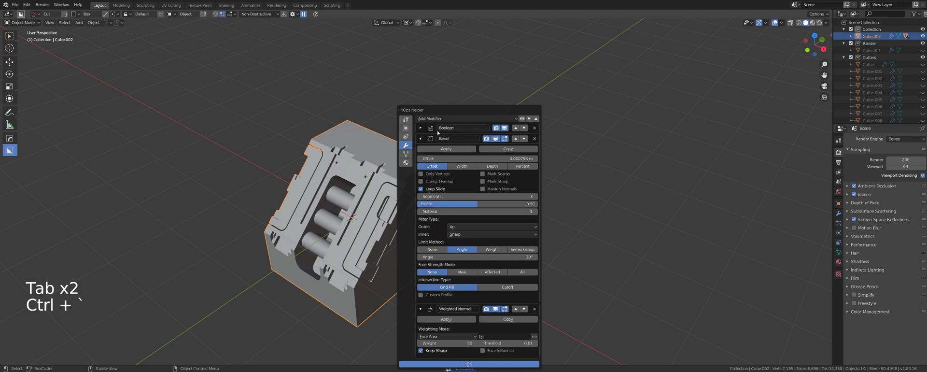
middle_click(407, 212)
click(409, 195)
key(q)
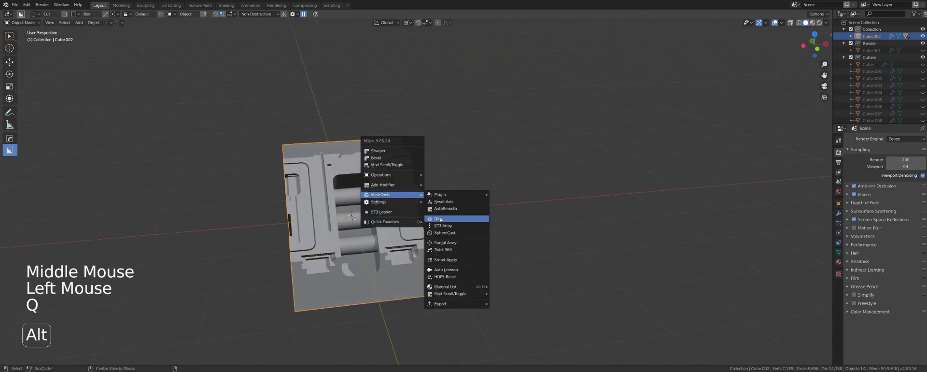
middle_click(441, 211)
key(ctrl+`)
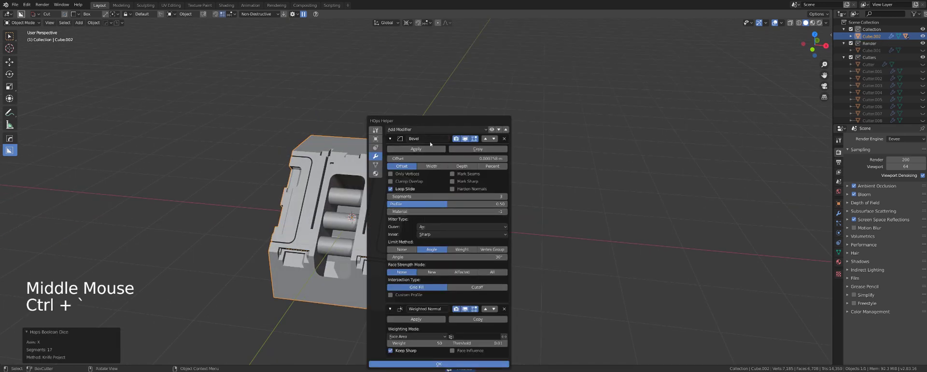
key(q)
middle_click(402, 162)
scroll(down, 3)
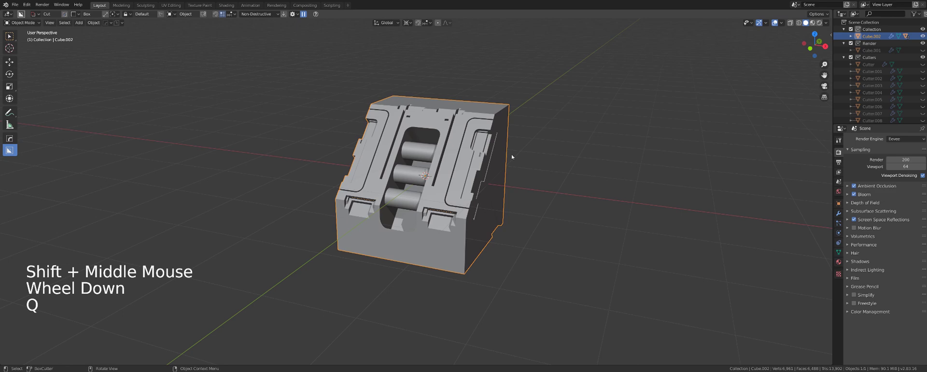
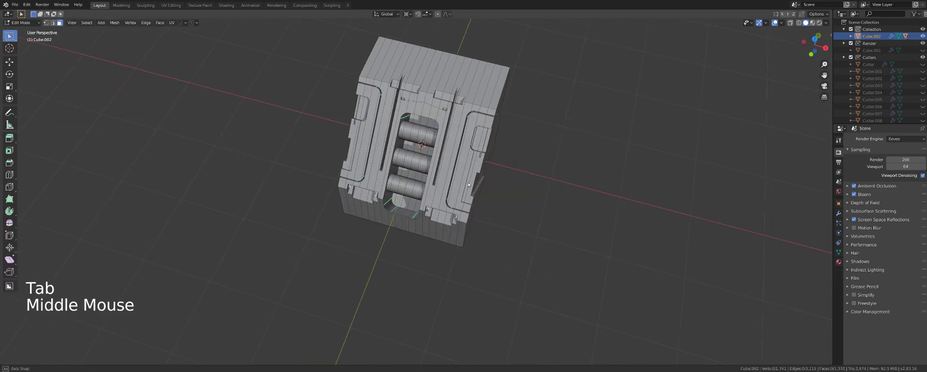
scroll(up, 3)
middle_click(472, 182)
scroll(down, 3)
middle_click(467, 191)
key(Tab)
key(q)
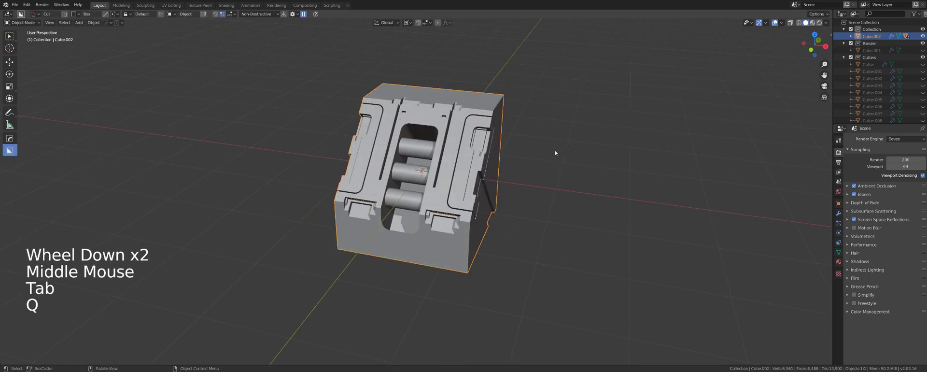
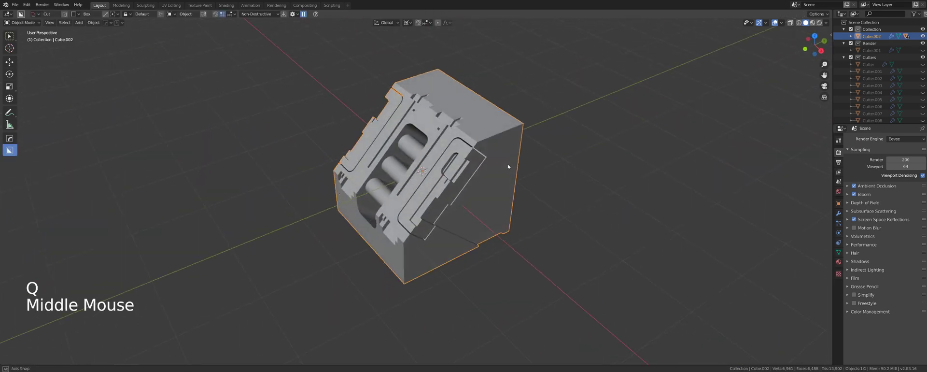
scroll(down, 3)
key(`)
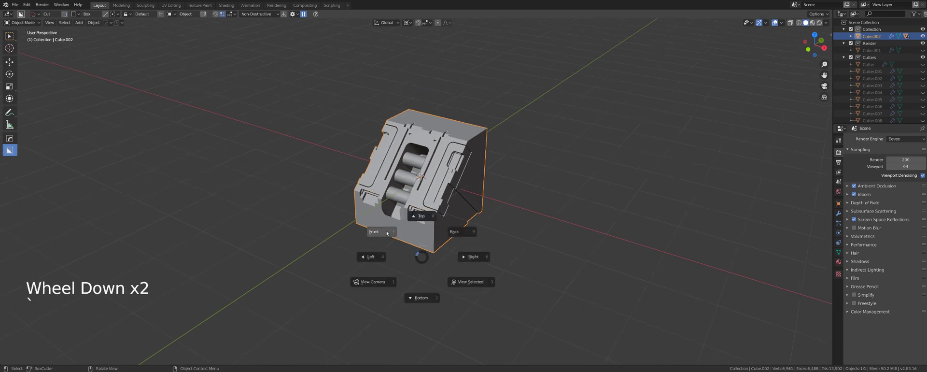
middle_click(450, 205)
middle_click(440, 177)
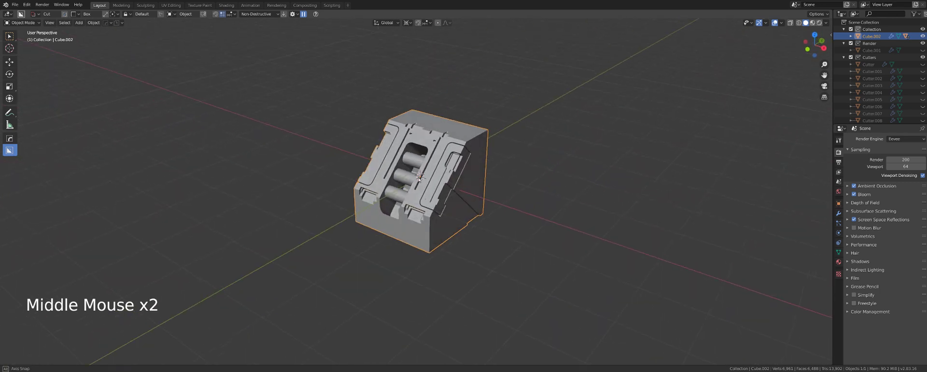
middle_click(436, 159)
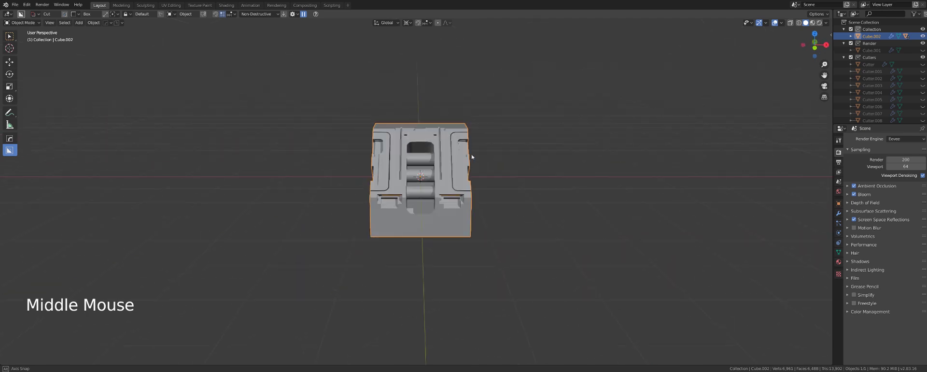
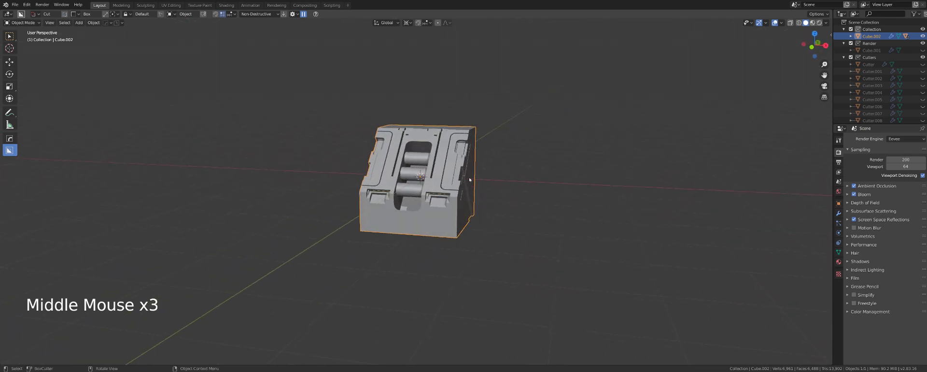
Step: Bring up the HardOps operations list to add a modifier for the Twist 360 ring
key(q)
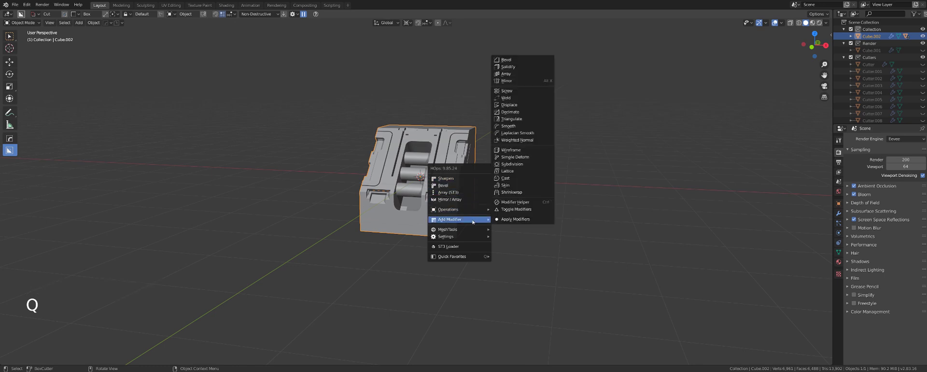
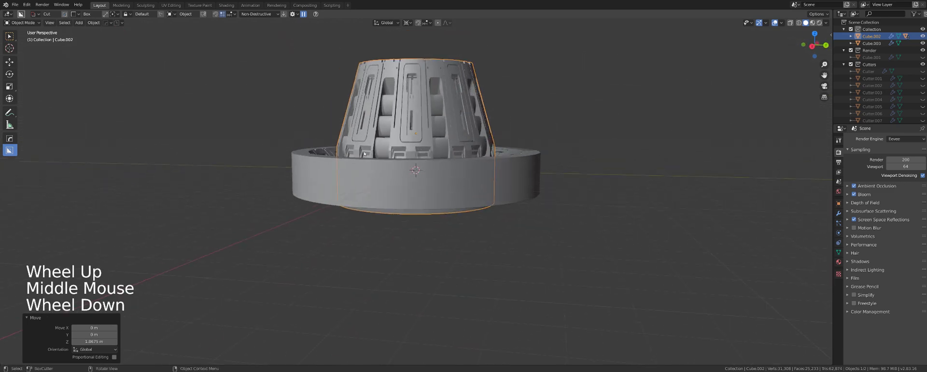
Step: Rerun HardOps Twist 360 at angle 360 so the block forms a full ring with panels facing outward
scroll(up, 3)
middle_click(379, 156)
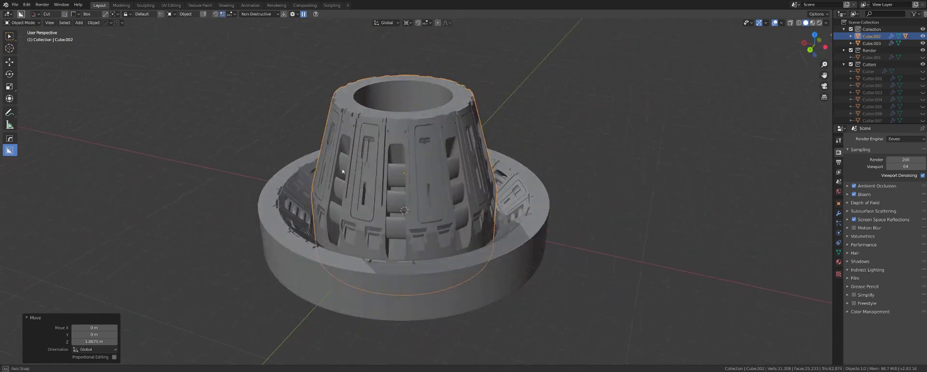
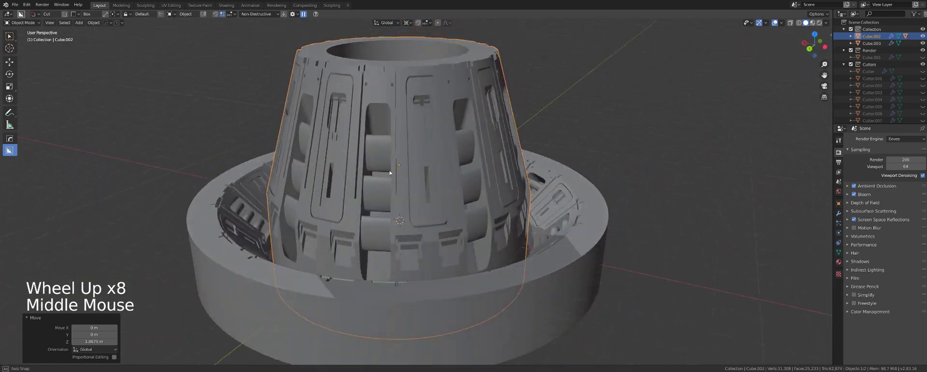
key(q)
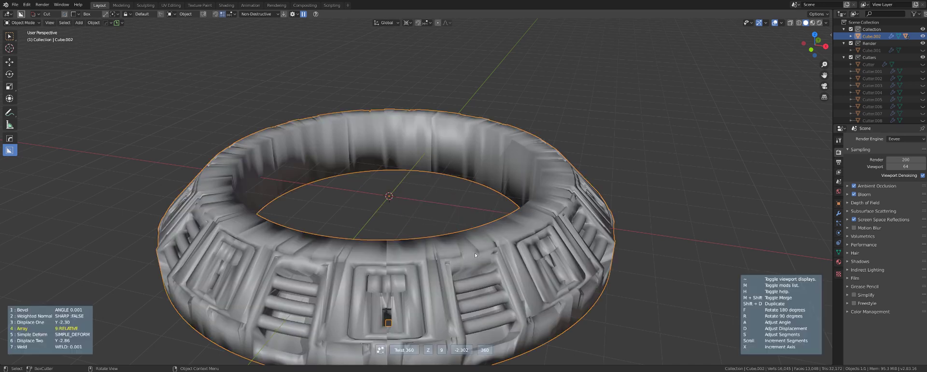
middle_click(476, 225)
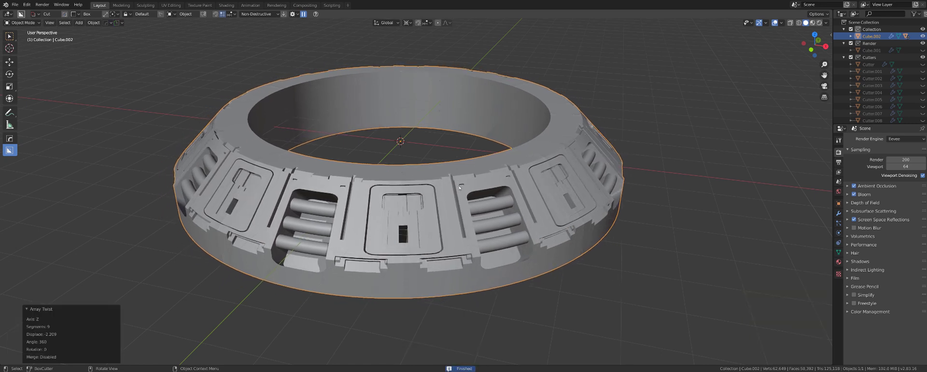
middle_click(457, 185)
Step: Inspect the ring's mesh from inside in Edit Mode and return to object mode
key(Tab)
middle_click(468, 177)
middle_click(449, 172)
middle_click(435, 161)
middle_click(380, 172)
scroll(up, 3)
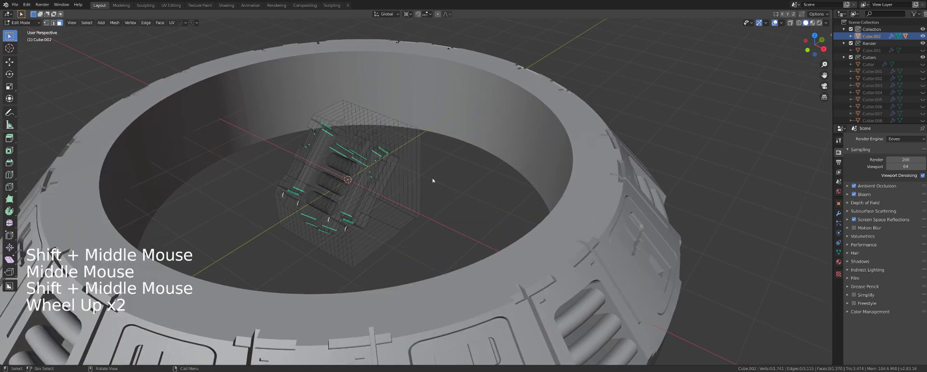
key(Tab)
middle_click(420, 175)
click(378, 179)
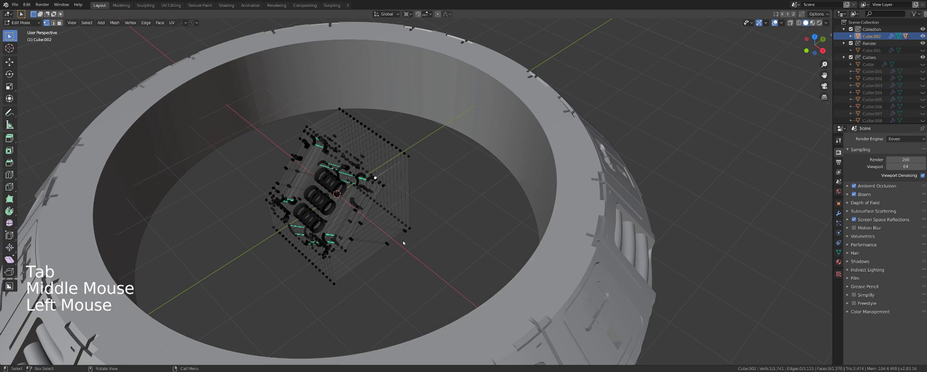
scroll(down, 3)
key(Tab)
middle_click(424, 216)
middle_click(405, 235)
Step: Adjust the ring's bevel via HardOps, then undo the twist back to the straight panel block
key(q)
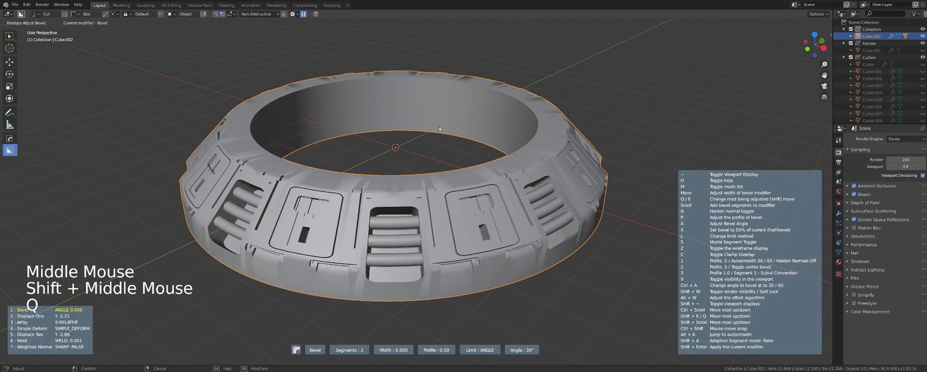
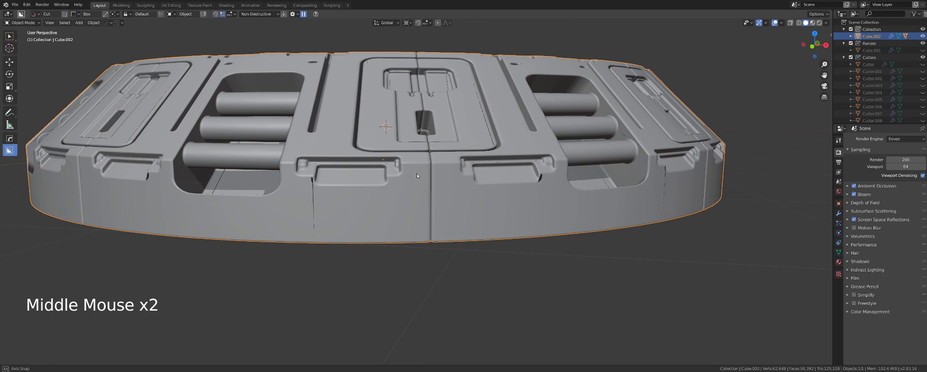
scroll(down, 3)
middle_click(439, 177)
key(ctrl+z)
scroll(up, 3)
middle_click(372, 173)
middle_click(447, 193)
Step: Apply HardOps Twist 360 with angle 348 so the ring keeps a small gap
key(q)
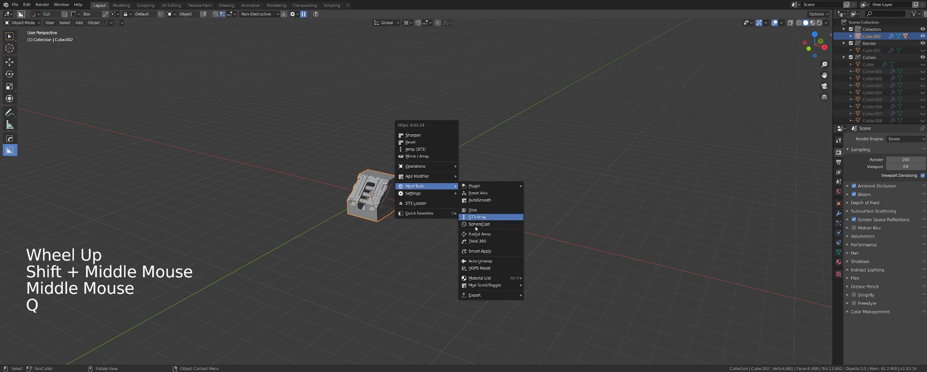
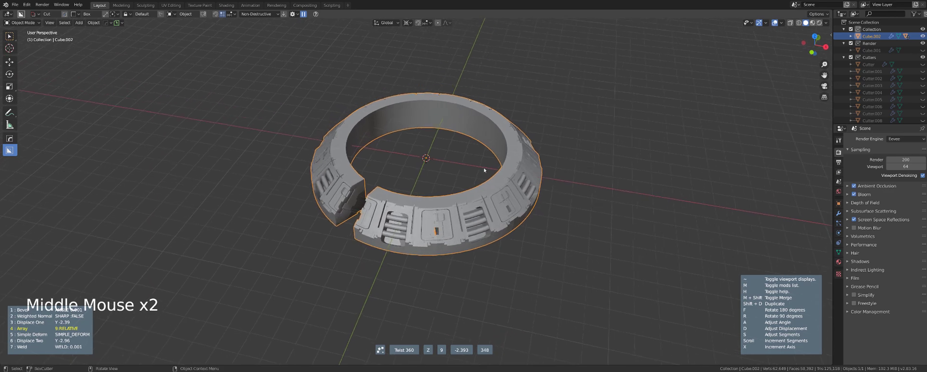
scroll(up, 3)
Step: Bring up the HardOps Modifier Helper (Ctrl+`) showing the ring's bevel and deform stack
key(ctrl+`)
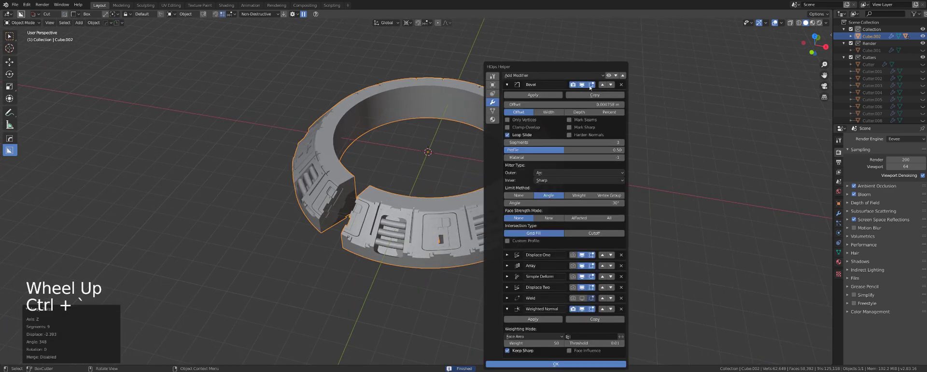
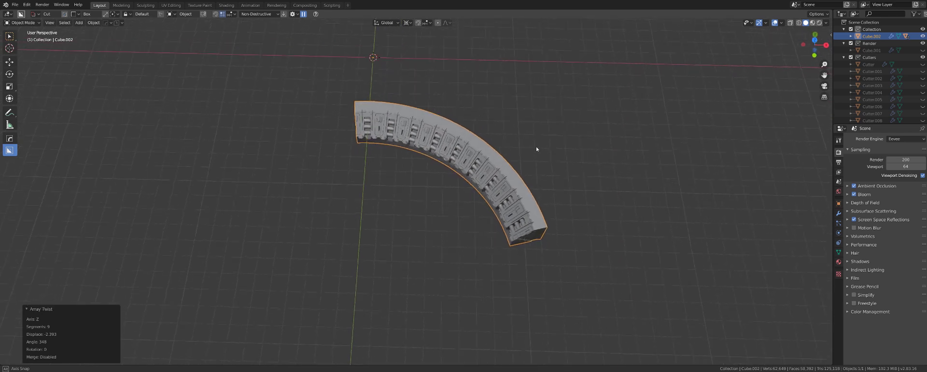
middle_click(581, 194)
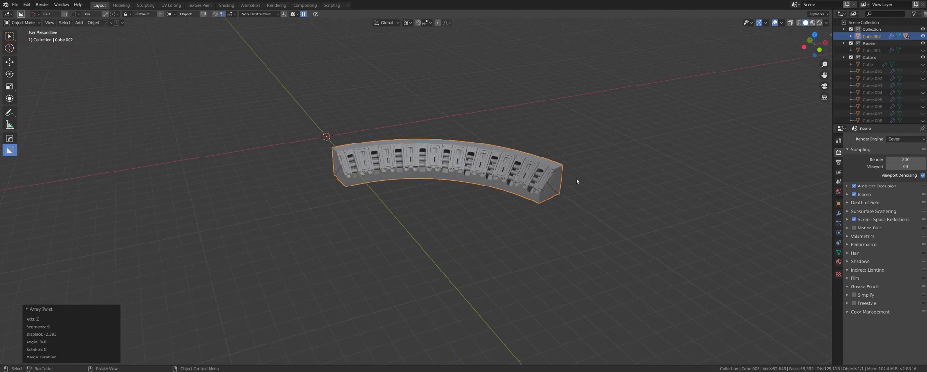
middle_click(547, 183)
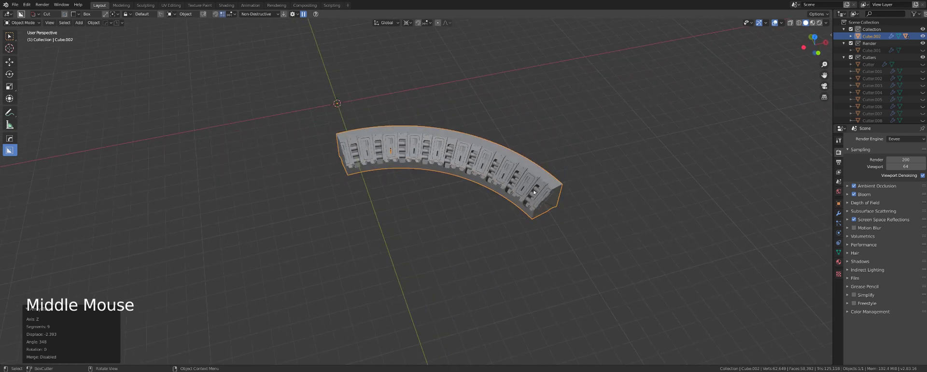
scroll(up, 3)
middle_click(526, 164)
middle_click(509, 238)
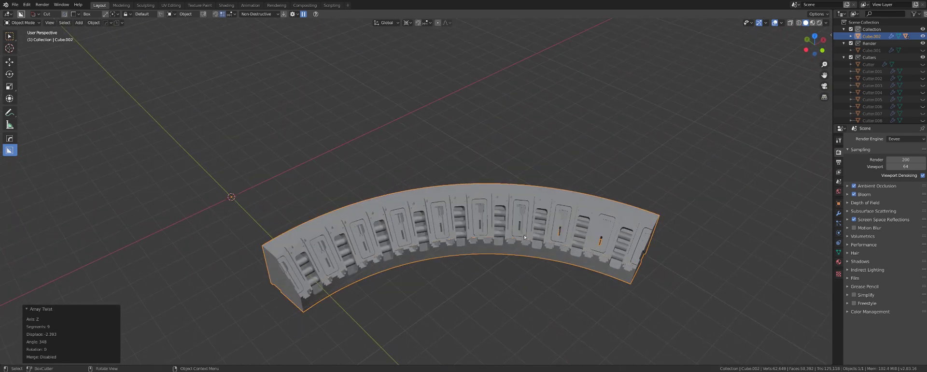
middle_click(531, 231)
scroll(up, 3)
middle_click(551, 140)
scroll(down, 3)
middle_click(507, 178)
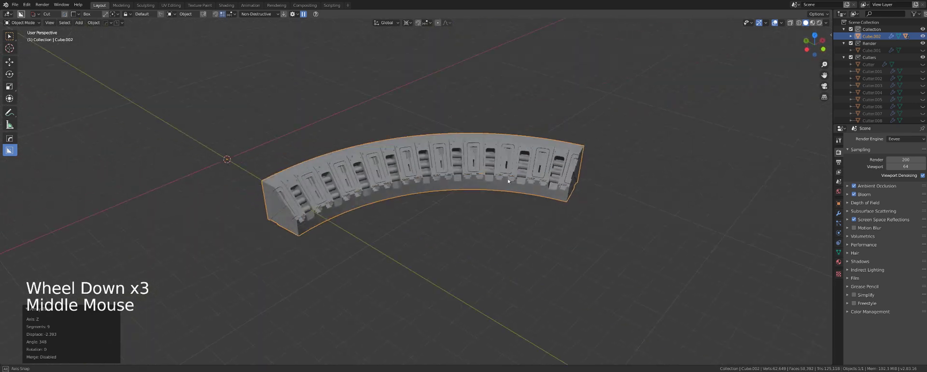
scroll(up, 3)
middle_click(496, 181)
scroll(up, 3)
middle_click(470, 160)
middle_click(459, 148)
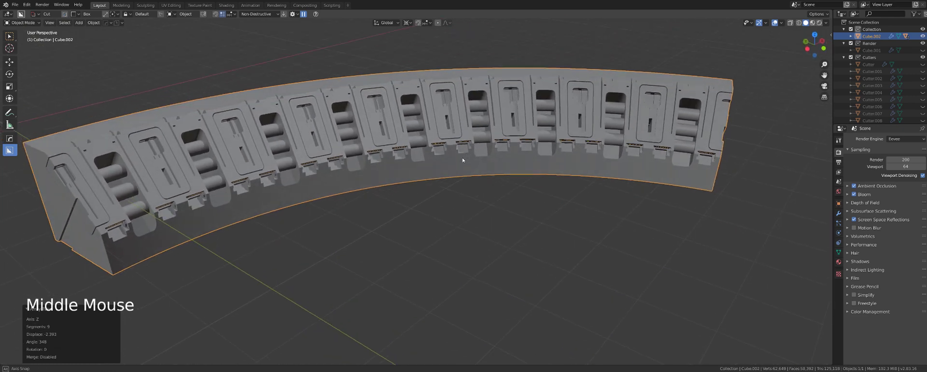
scroll(down, 3)
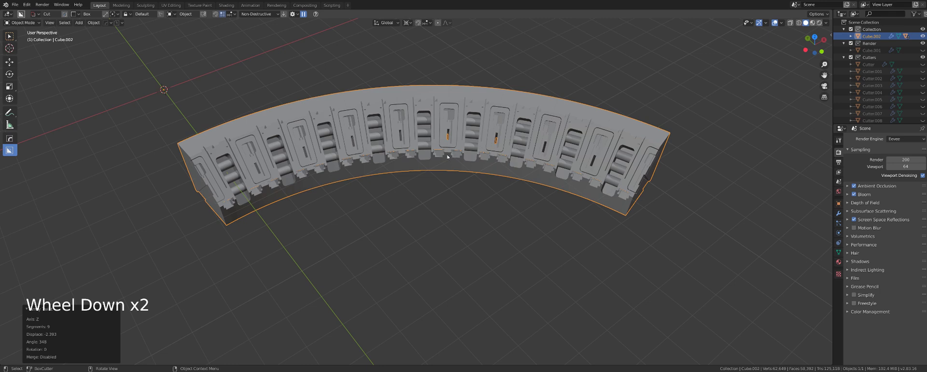